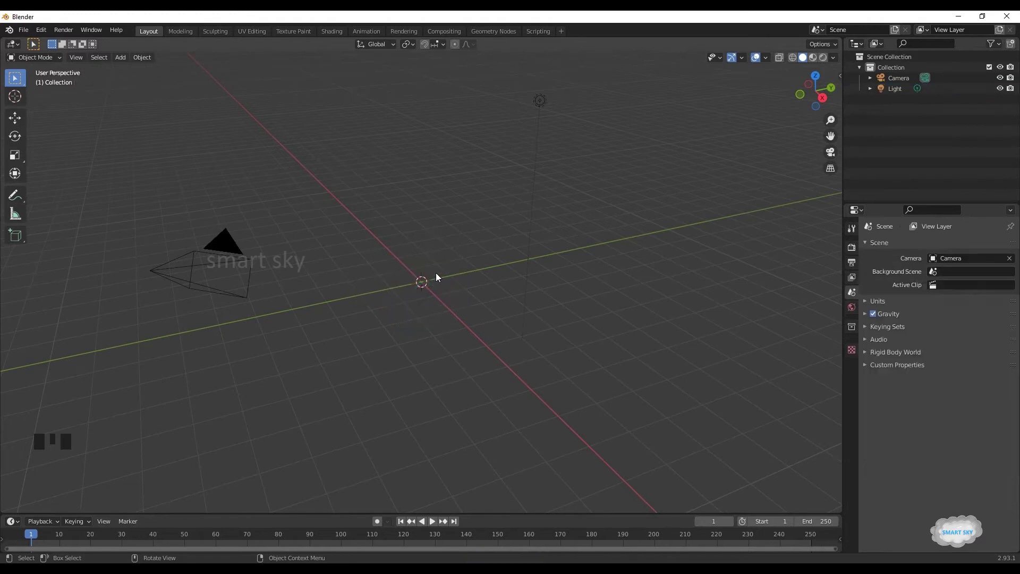
Add a torus mesh and expand its creation settings to turn it upright
key("shift+a")
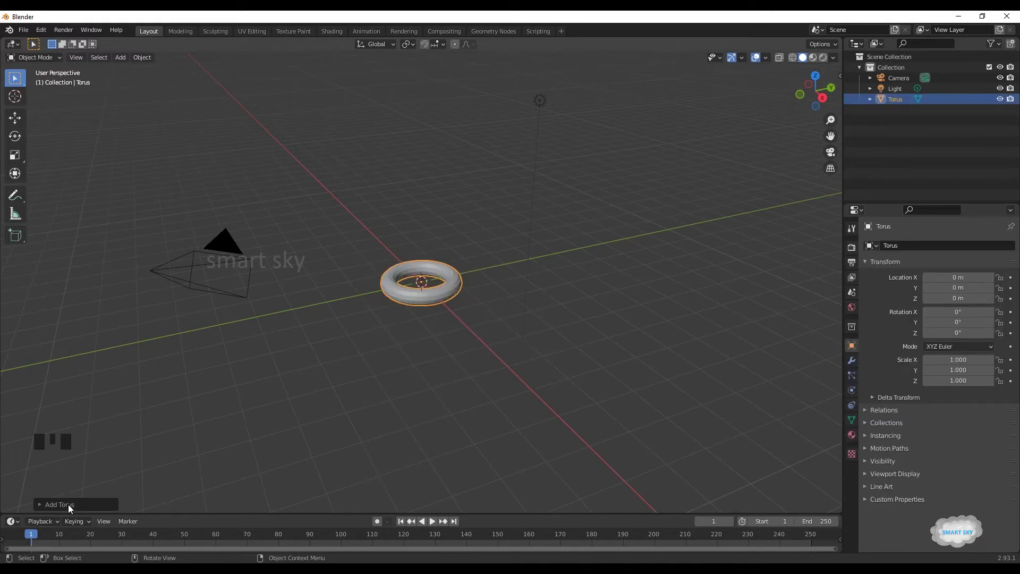
left_click(72, 508)
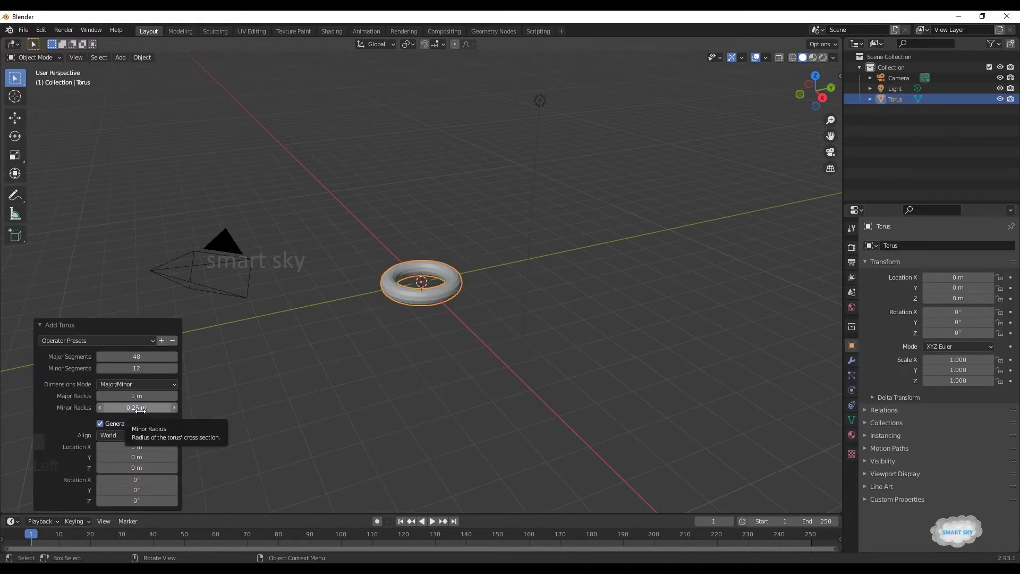
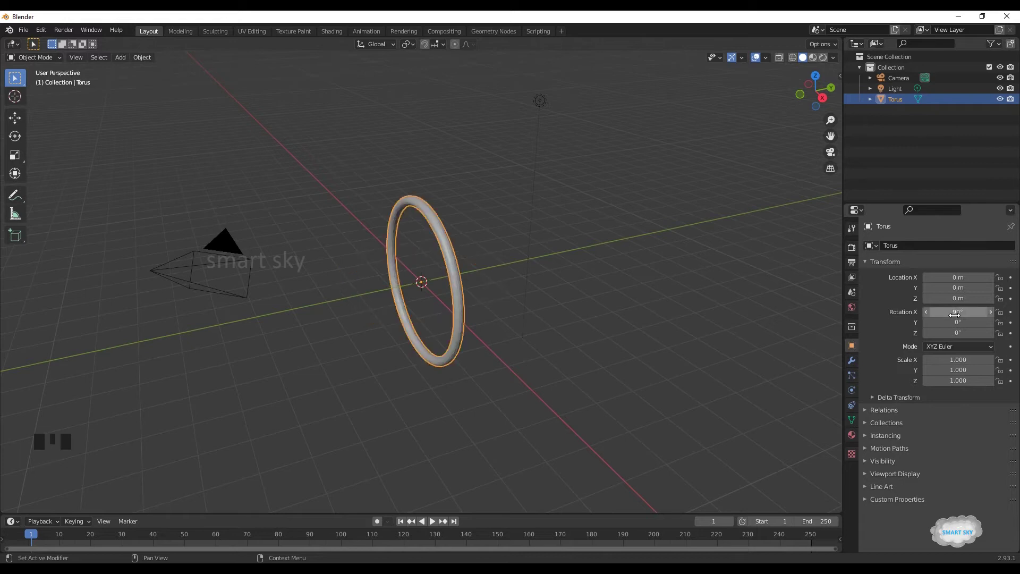
From front view, raise the ring's Location Z to 5 m
left_click(735, 410)
key("KP_1")
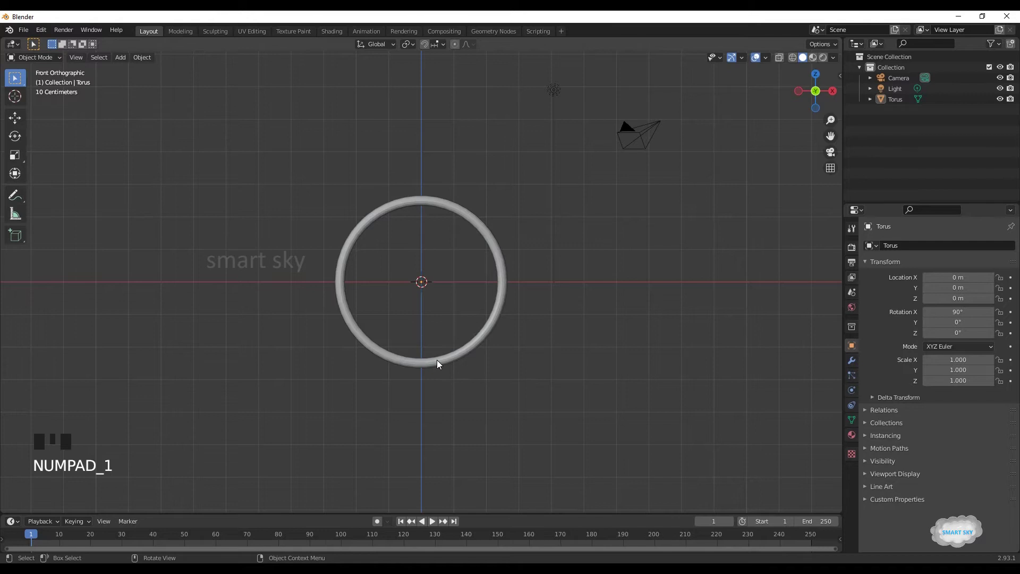
double_click(440, 363)
scroll("up", 3)
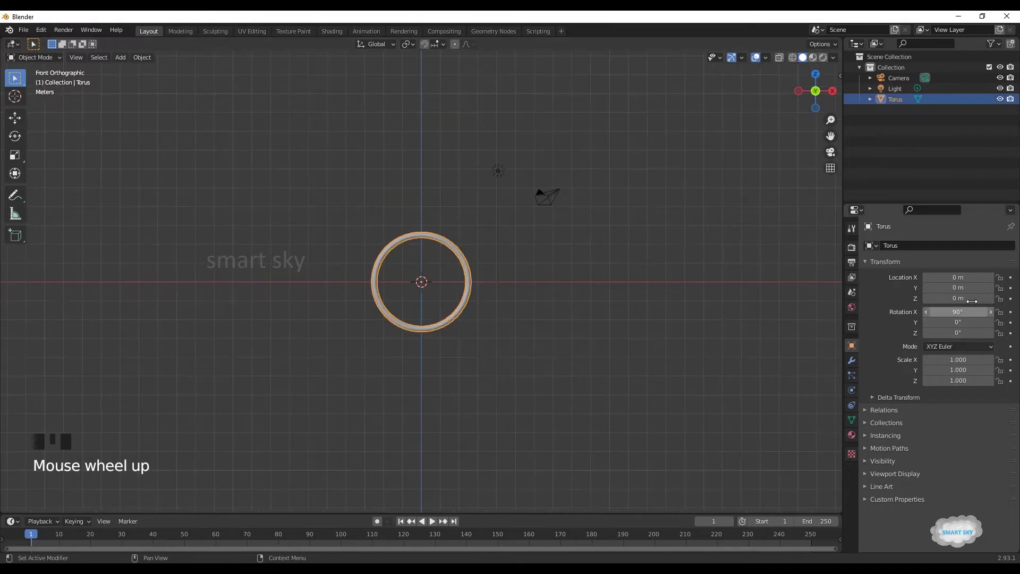
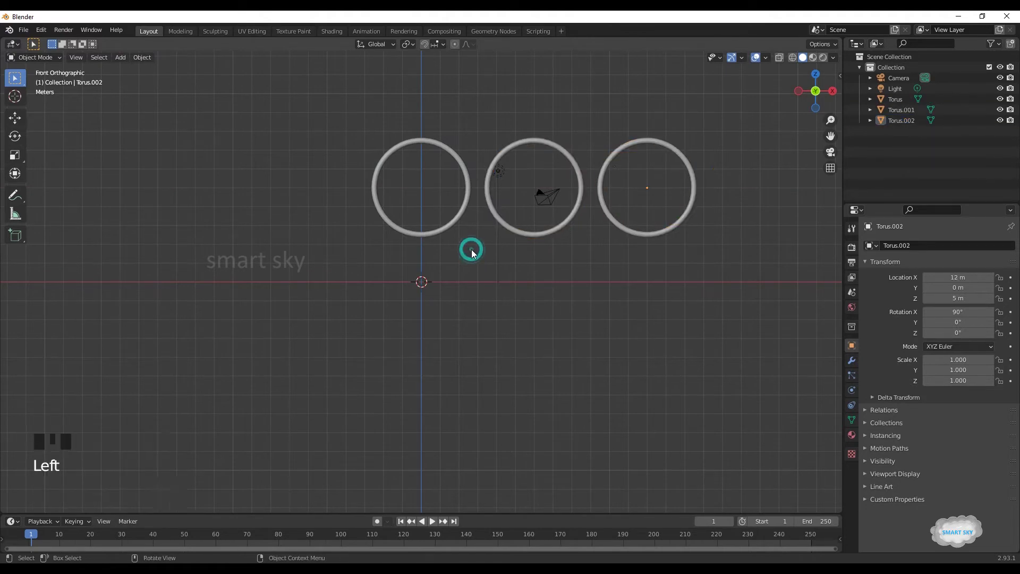
Duplicate the left and middle top rings to make two lower rings at Z 2 m (X 3 and 9)
key("shift+r")
left_click(464, 220)
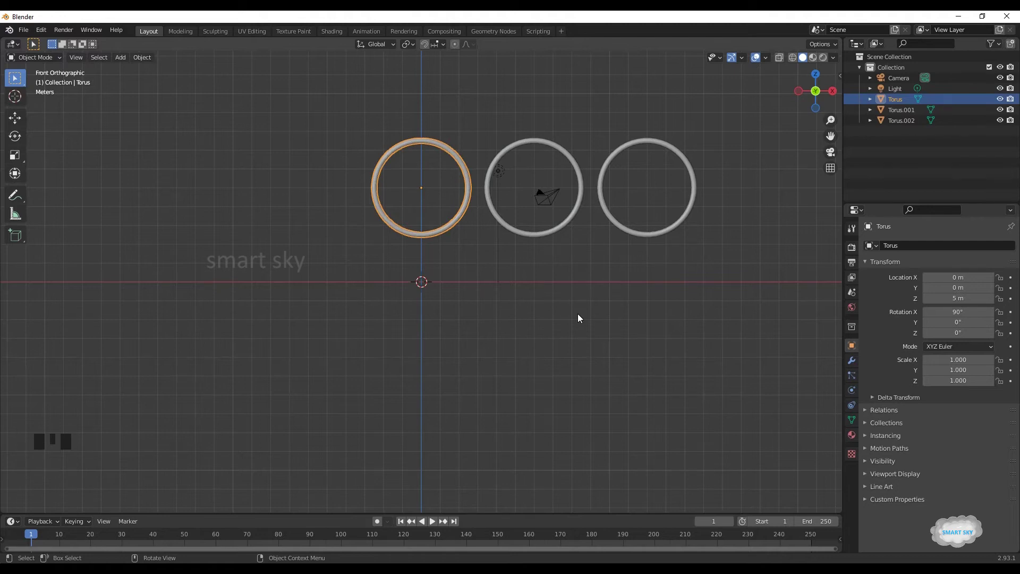
key("shift+r")
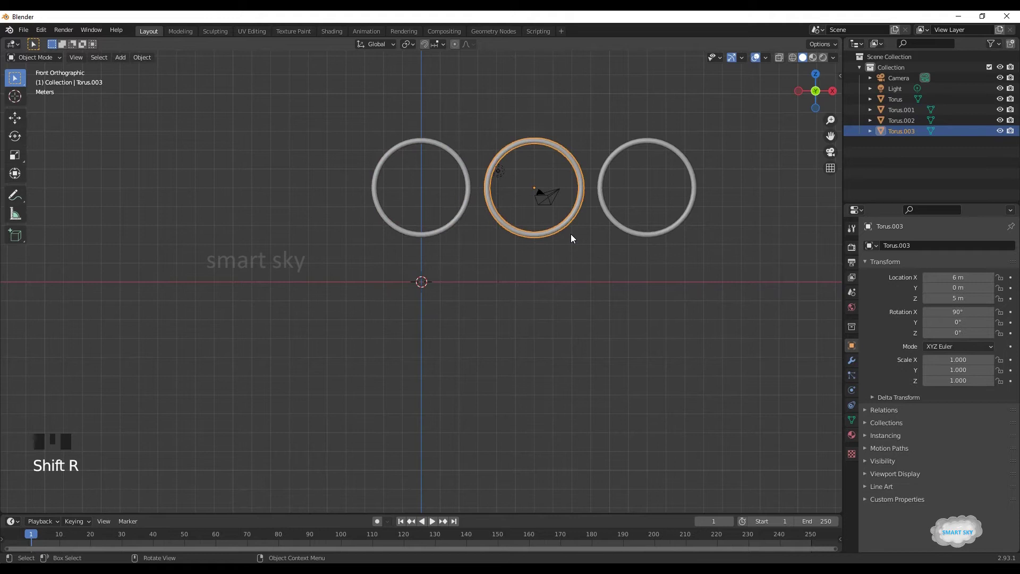
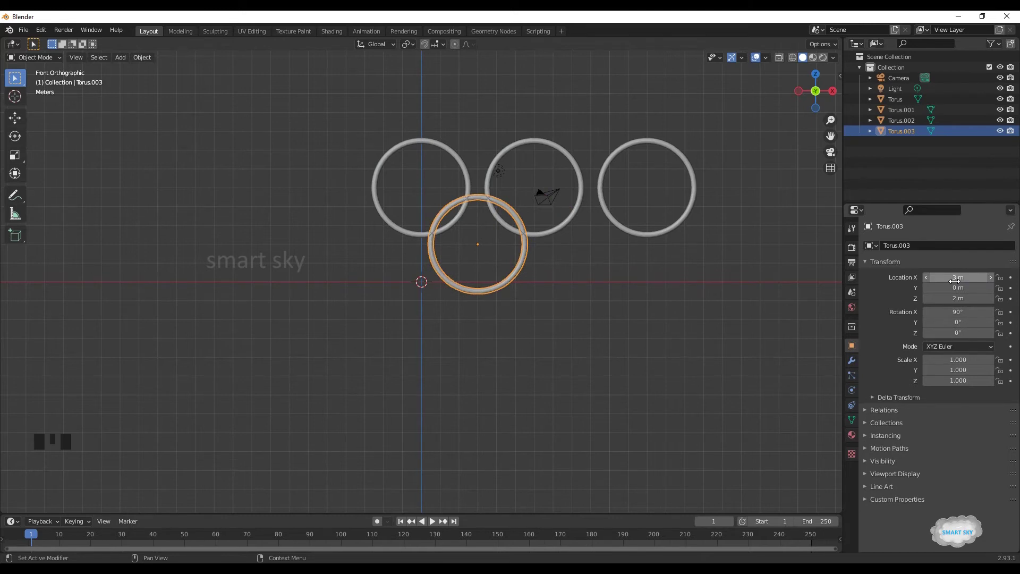
left_click(473, 181)
key("shift+r")
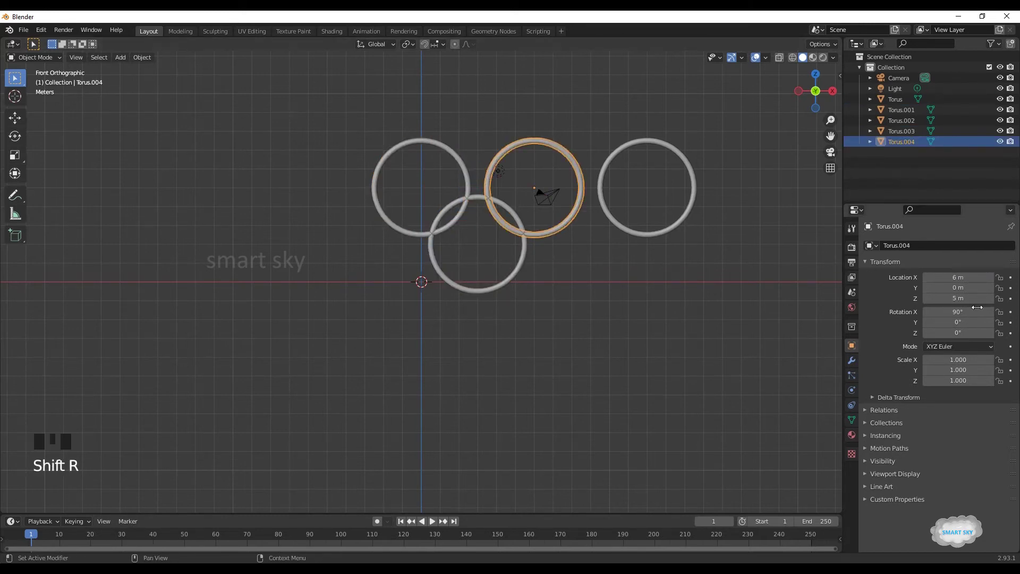
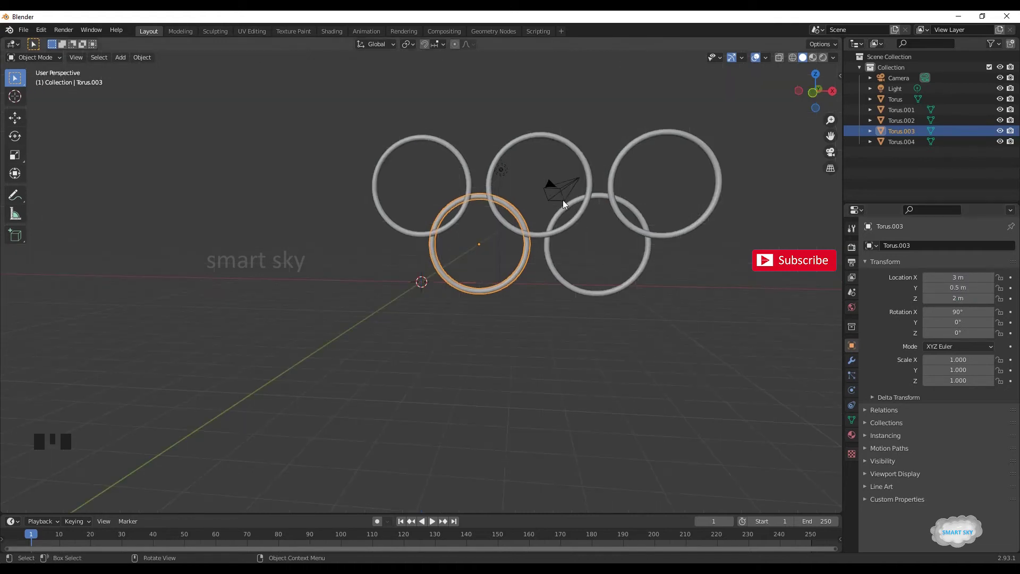
Move the scene light to the left of the rings
left_click(562, 196)
key("g")
left_click(503, 171)
key("g")
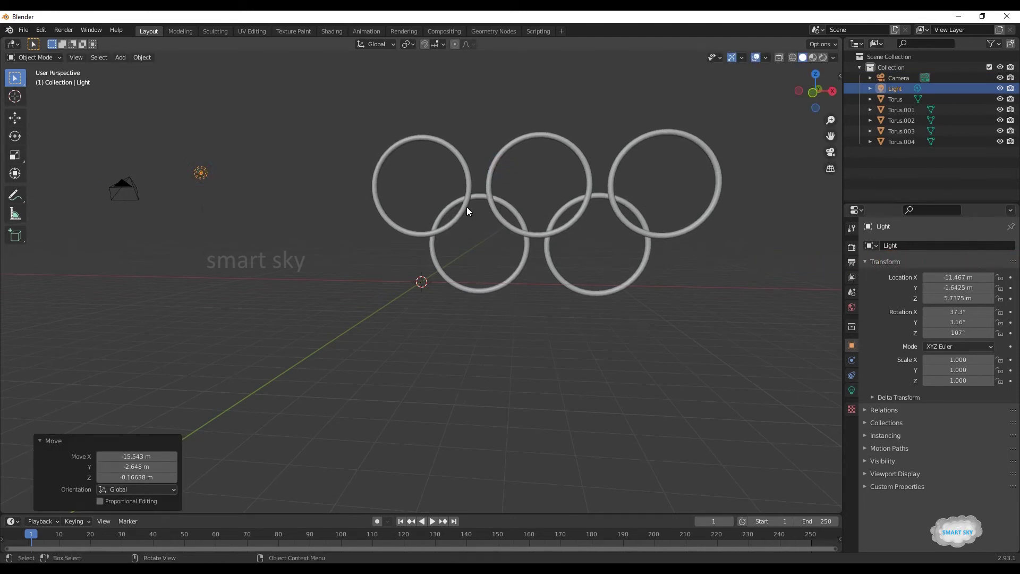
Select the leftmost top ring and switch the viewport to Rendered shading
left_click(469, 212)
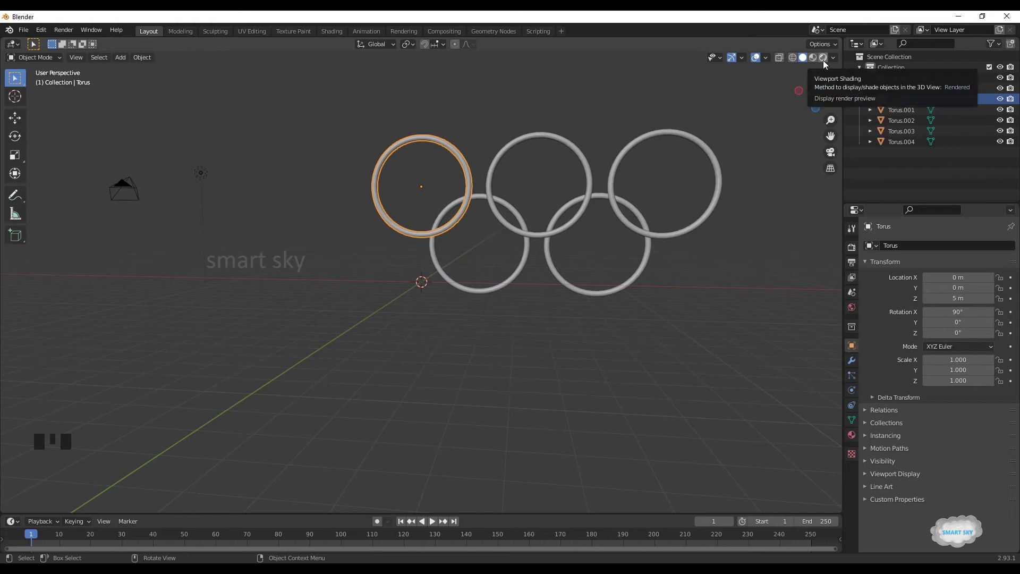
left_click(826, 63)
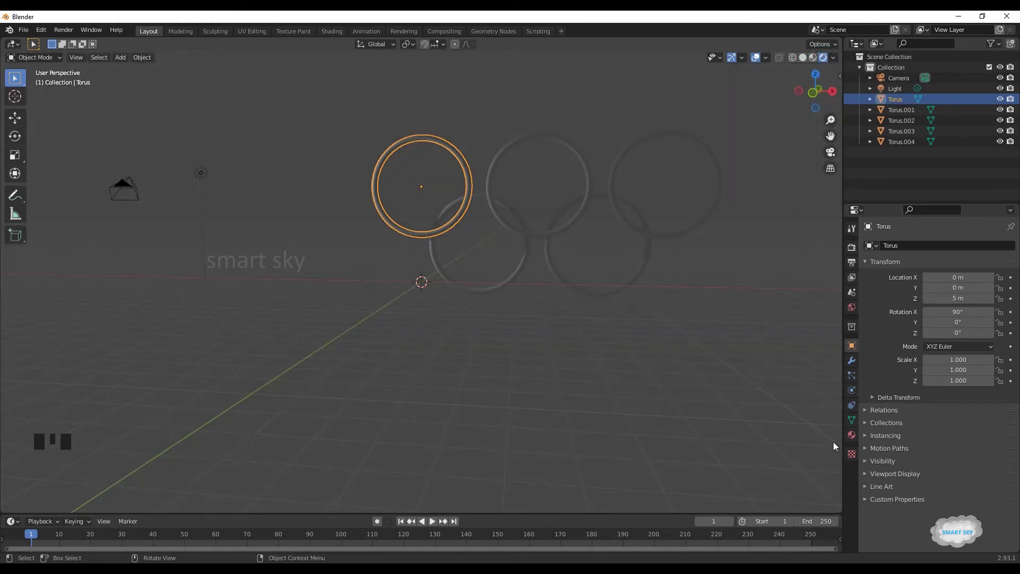
Give the leftmost top ring a new material with a blue base colour
left_click(856, 436)
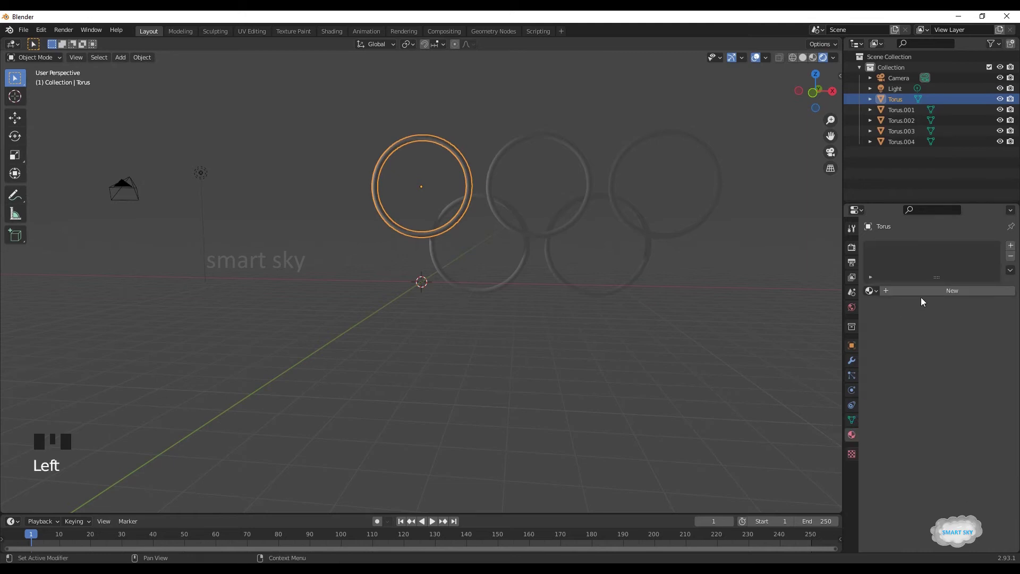
left_click_drag(929, 294, 970, 406)
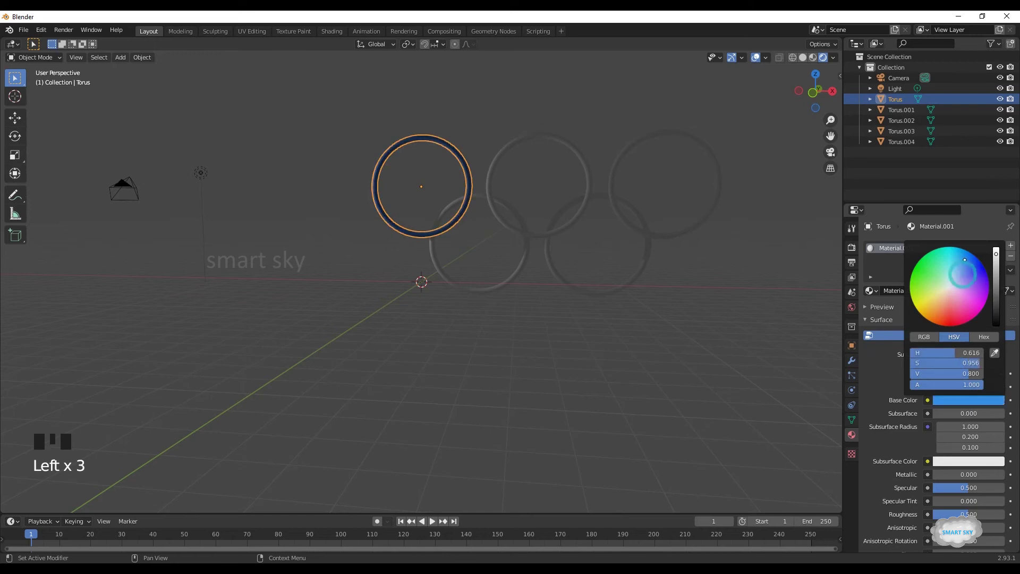
left_click(636, 351)
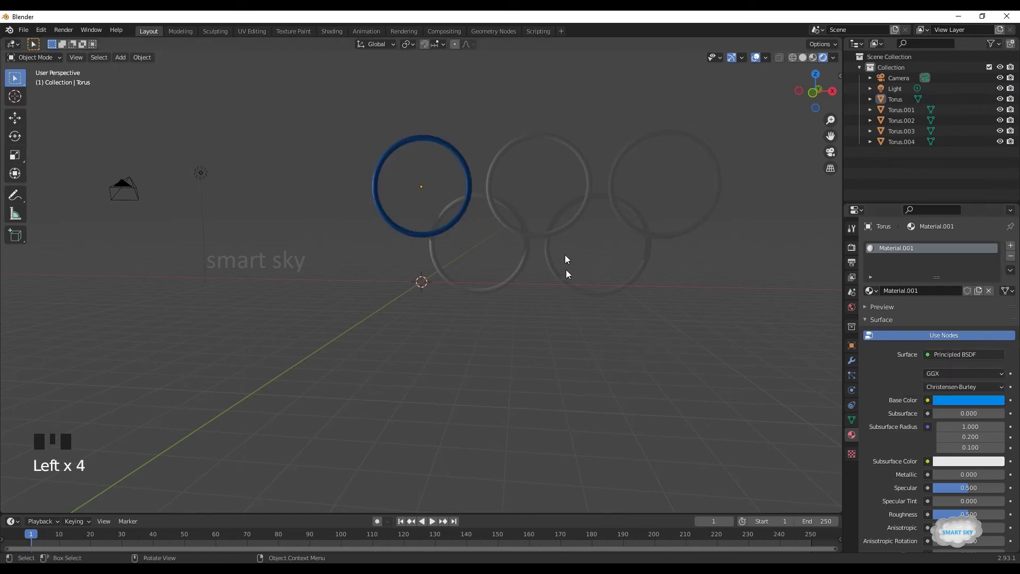
Colour the top middle ring black and the top right ring red
left_click(563, 233)
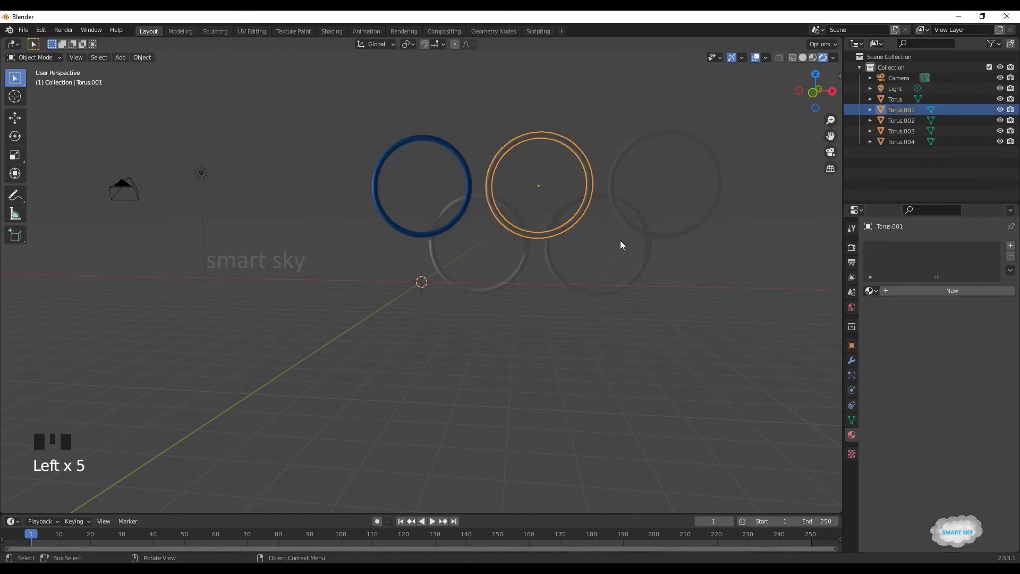
left_click_drag(899, 296, 982, 401)
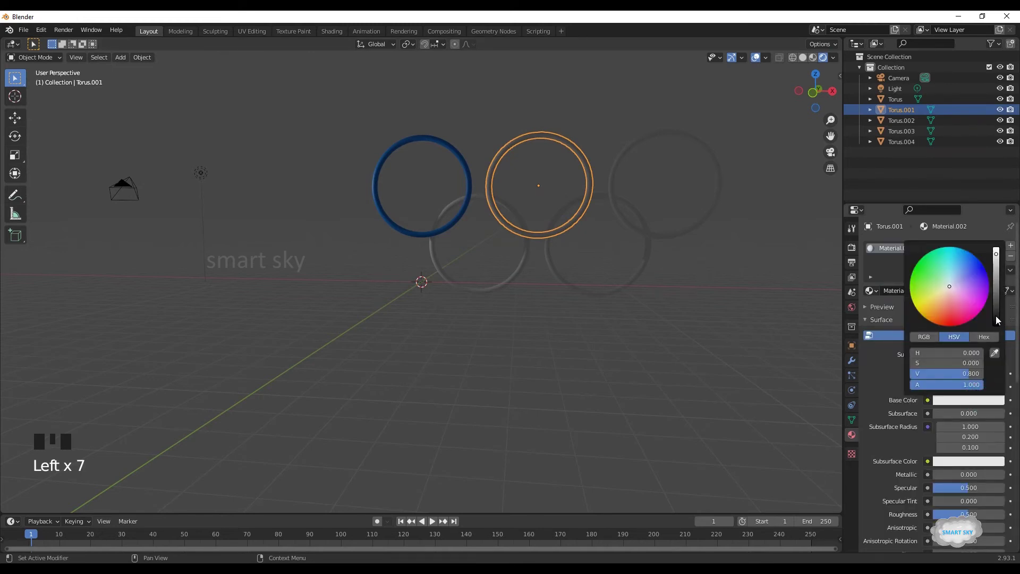
left_click(618, 351)
left_click(672, 240)
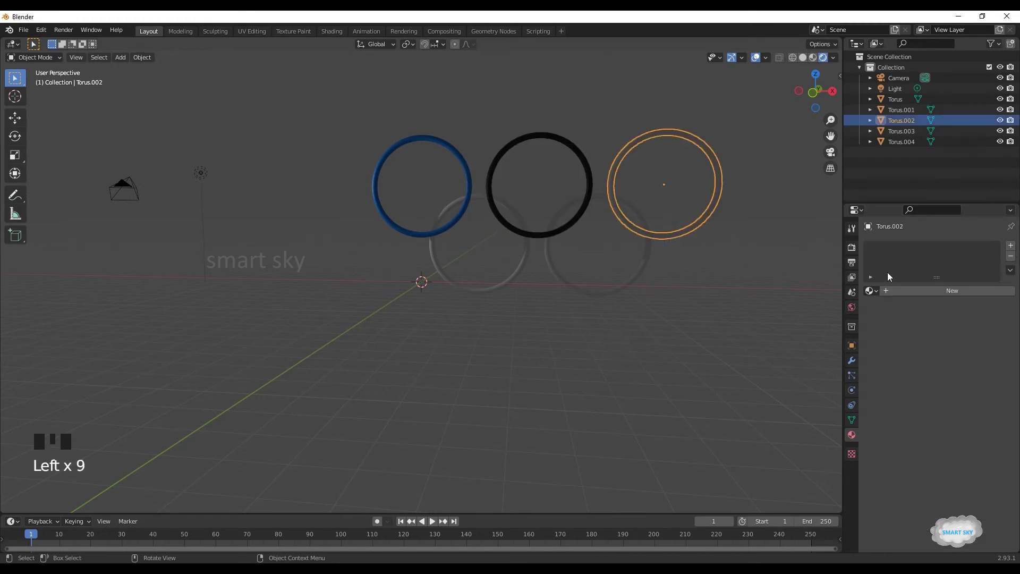
left_click_drag(928, 295, 957, 405)
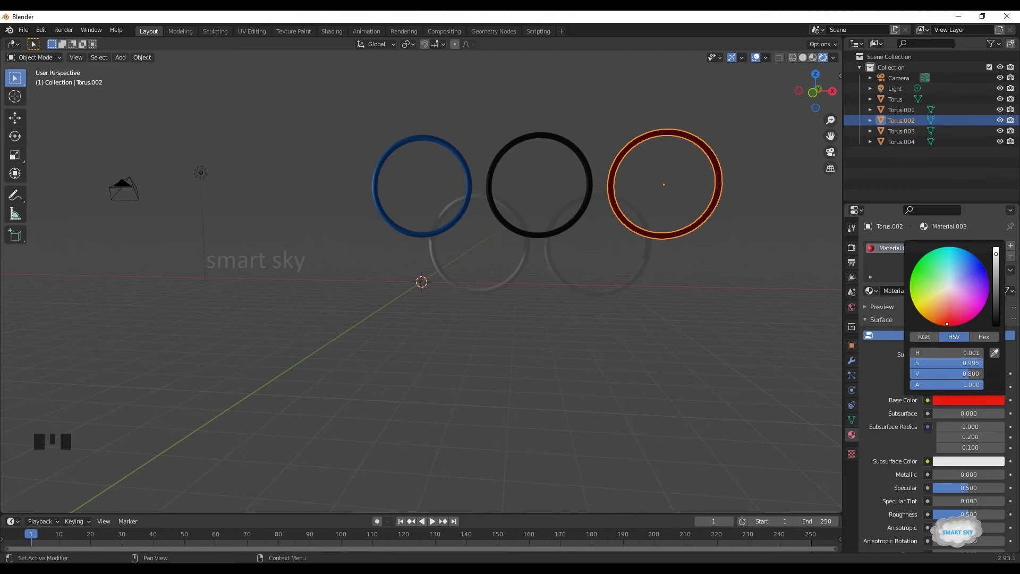
left_click_drag(665, 300, 638, 277)
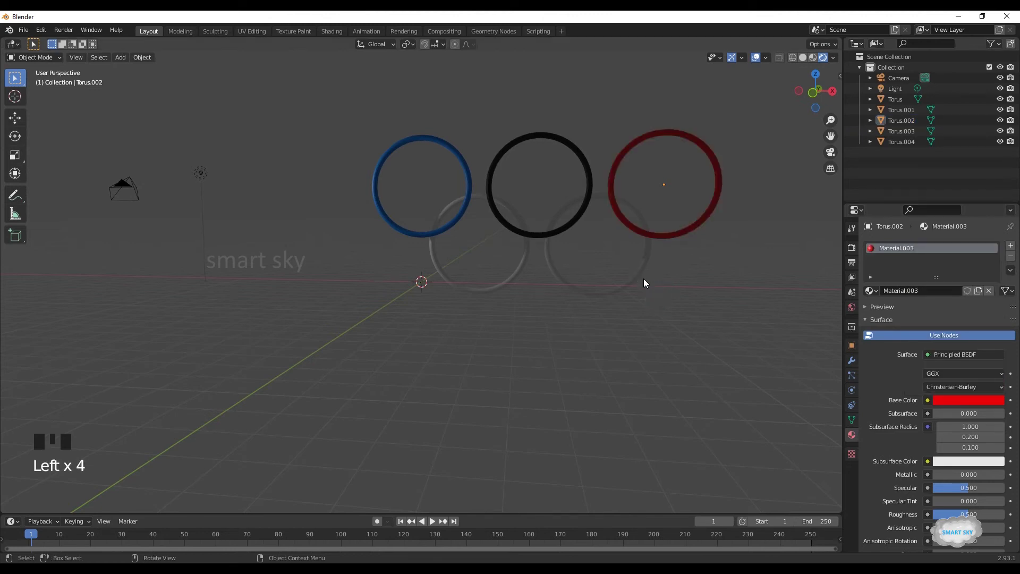
Colour the bottom right ring green and the bottom left ring yellow
left_click(639, 279)
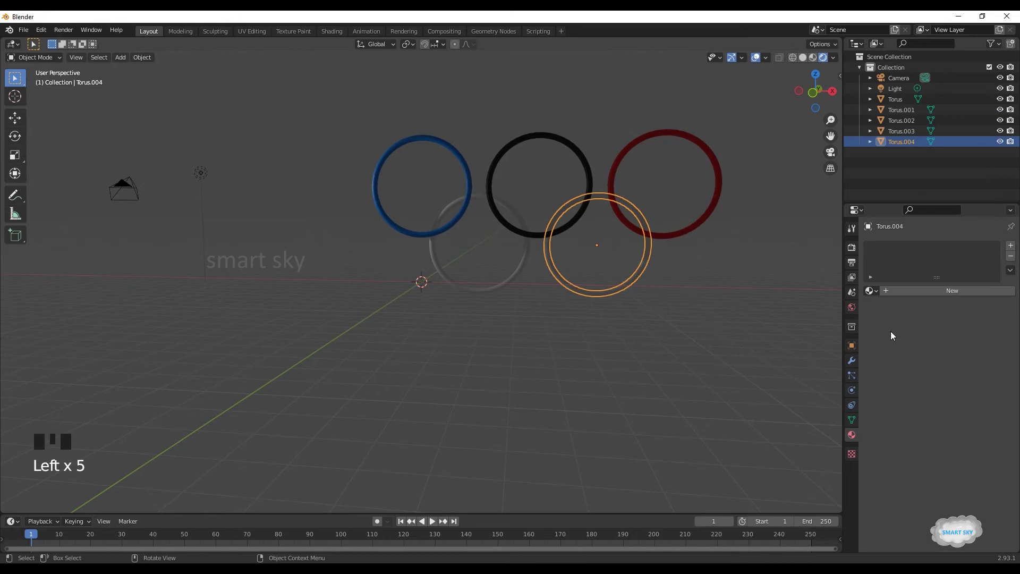
left_click_drag(928, 296, 955, 405)
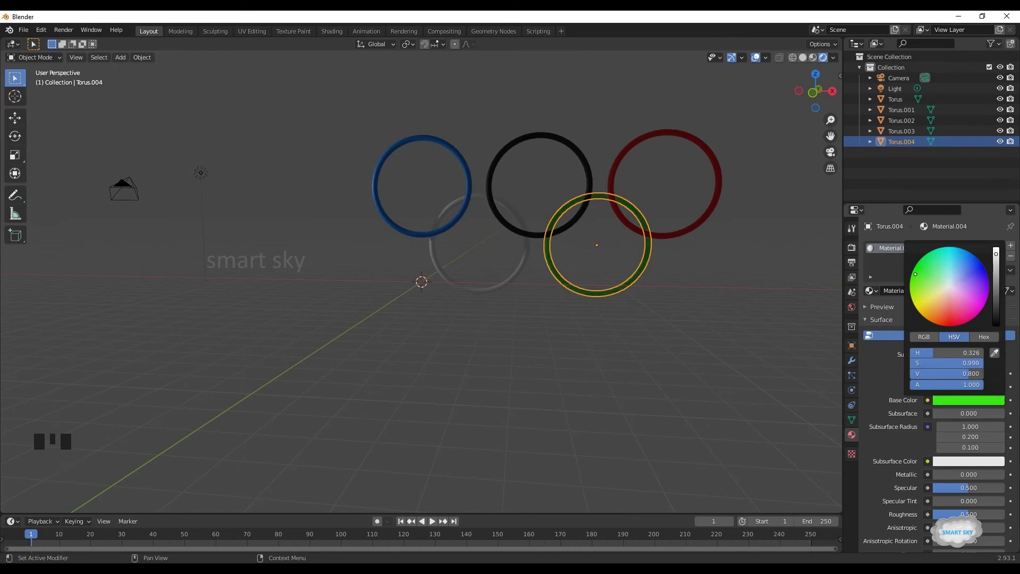
left_click(789, 340)
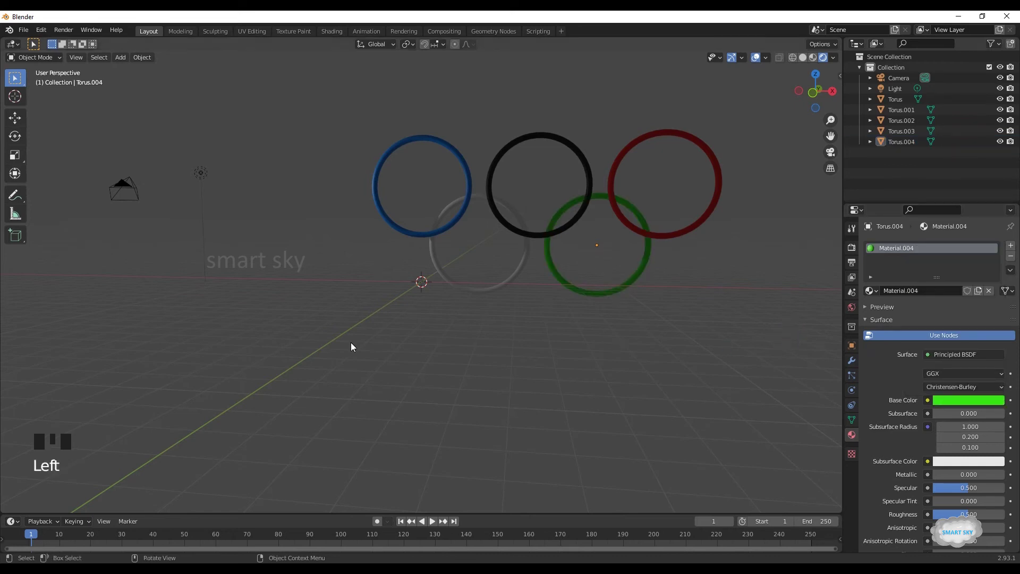
left_click(510, 284)
left_click_drag(910, 296, 956, 401)
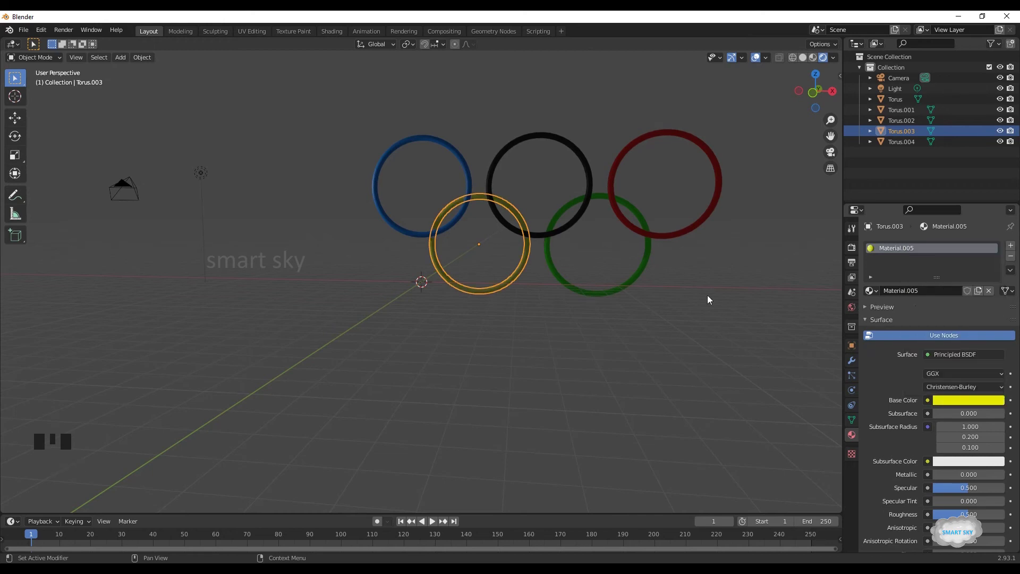
Make the scene light a Sun at strength 1000 with shadows turned off
left_click(681, 324)
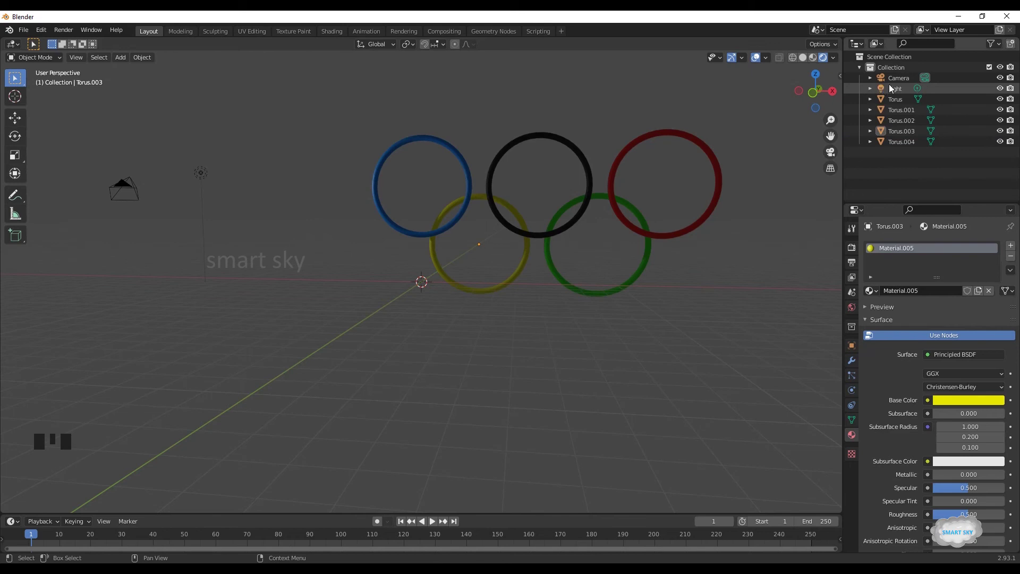
left_click(892, 87)
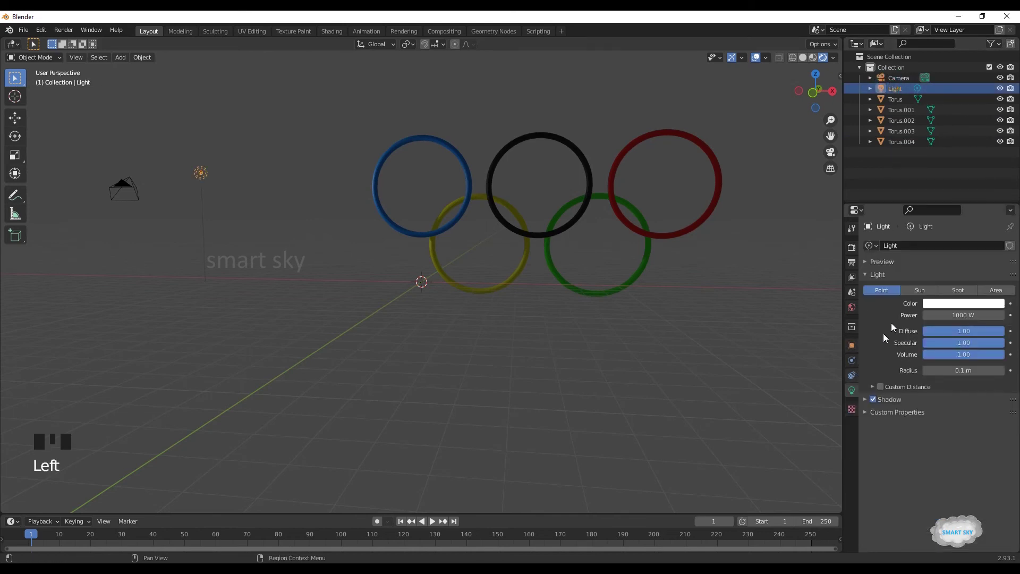
left_click(915, 290)
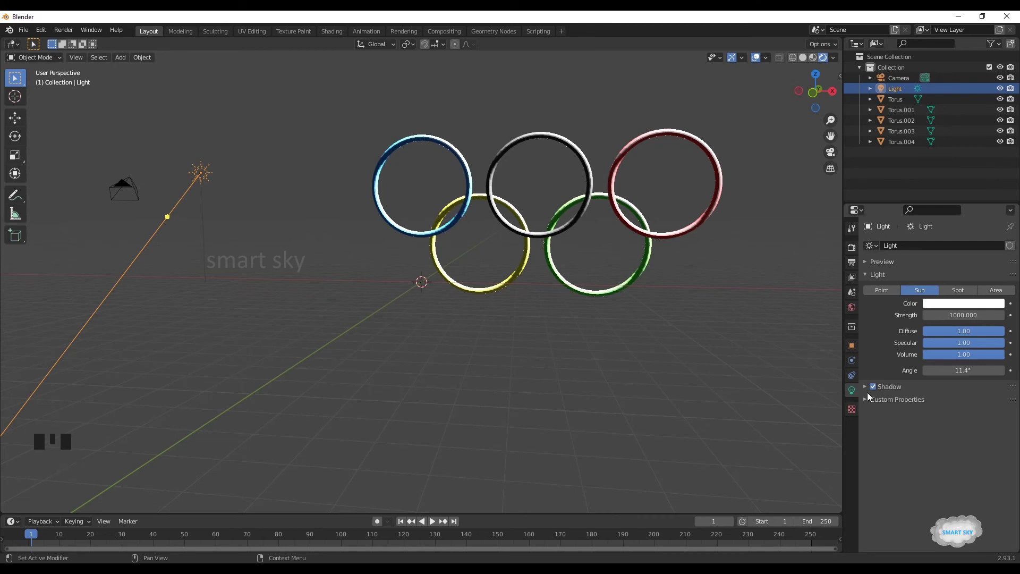
left_click(879, 390)
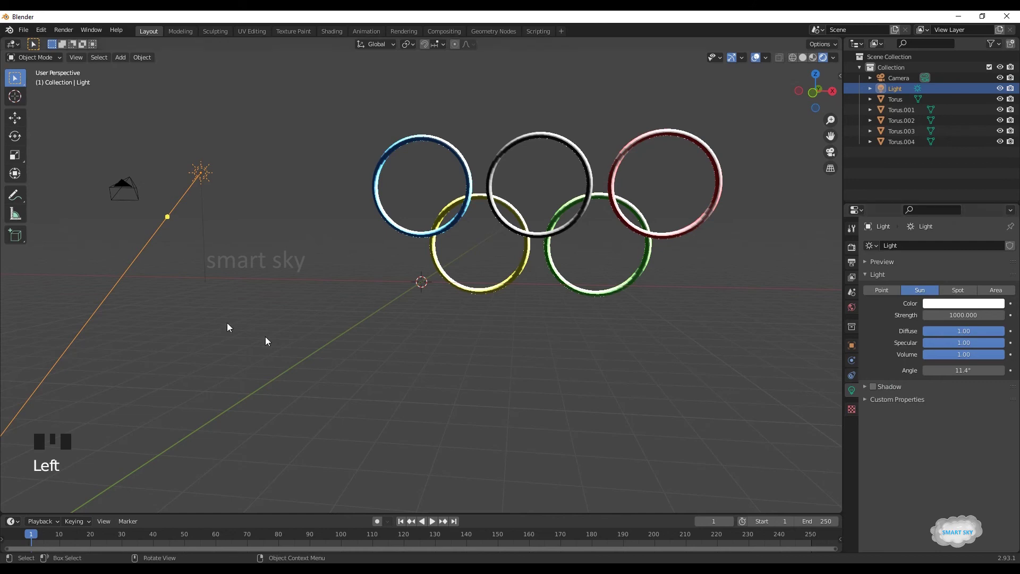
From top view reposition the sun and lower its strength to 100
key("KP_1")
key("KP_7")
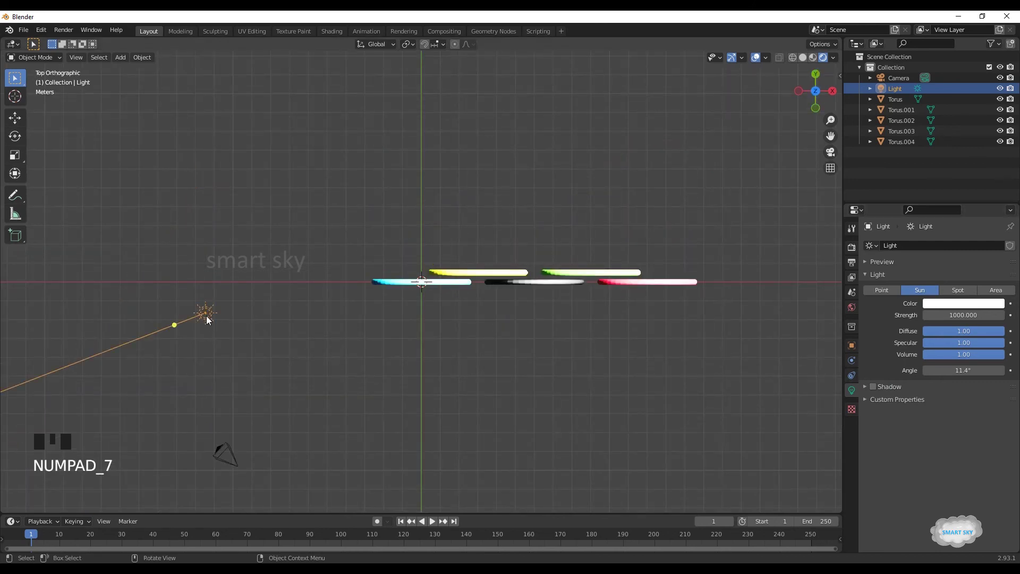
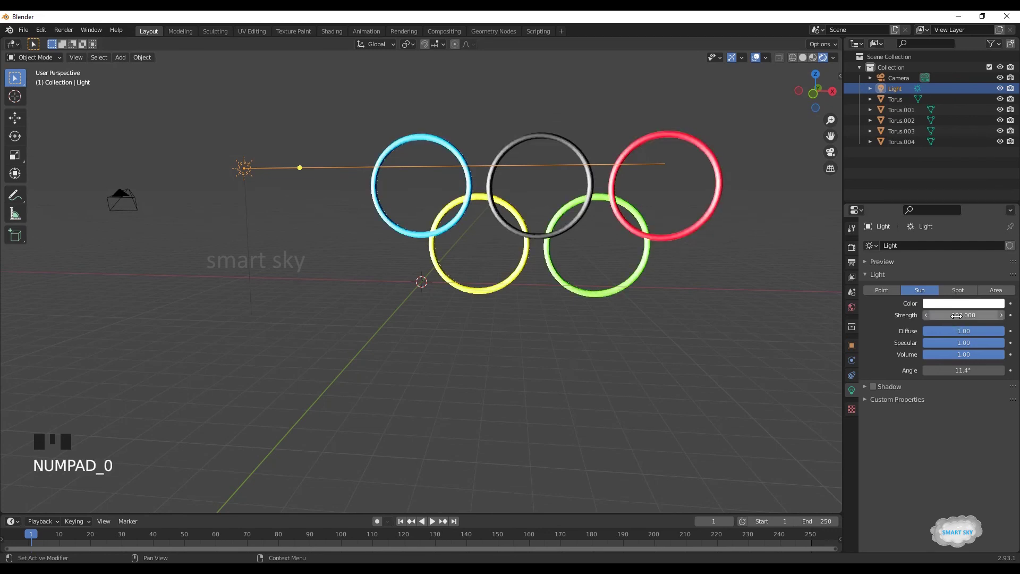
left_click(610, 310)
left_click_drag(633, 320, 592, 285)
left_click_drag(450, 149, 302, 179)
key("KP_1")
From front view move the sun higher above and left of the rings
key("g")
left_click(322, 176)
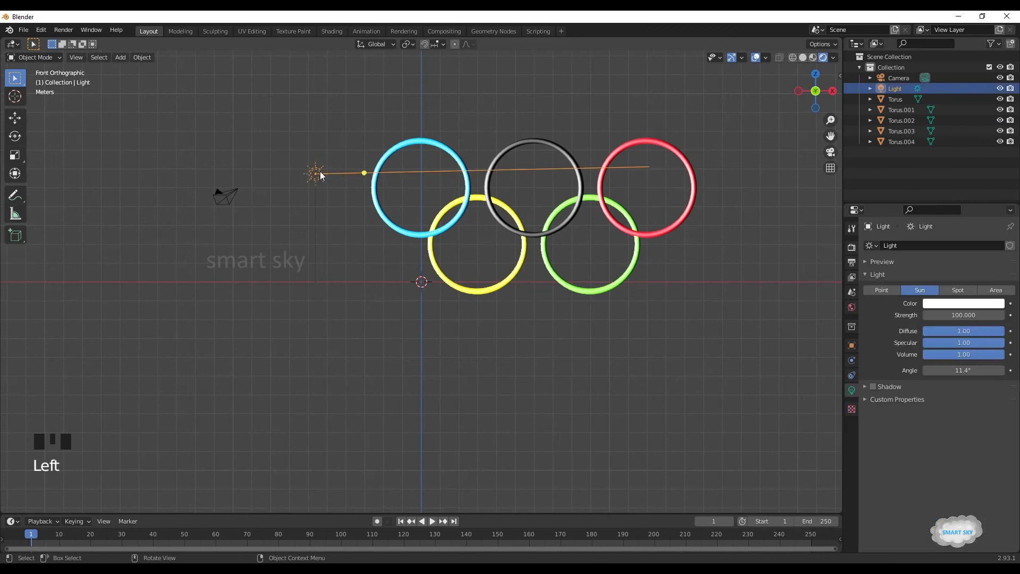
key("g")
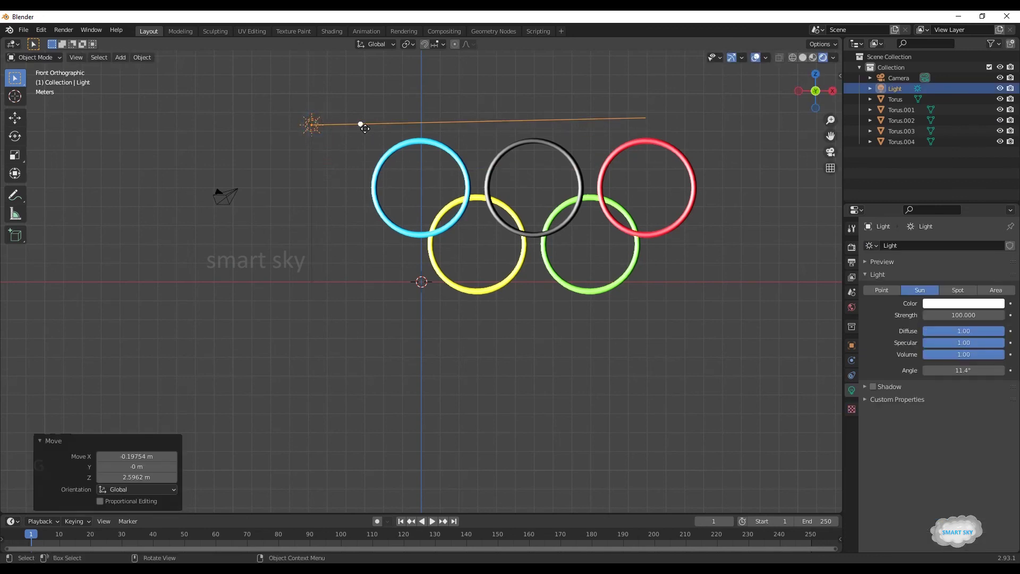